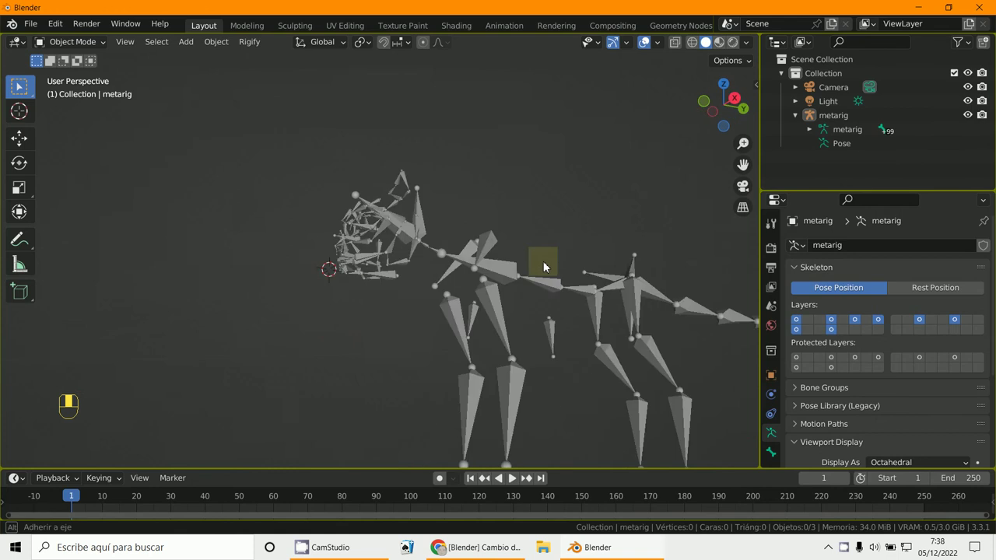
# Select the entire animal metarig and frame the view on its head bones
pyautogui.press('KP_Enter')
pyautogui.press('KP_3')
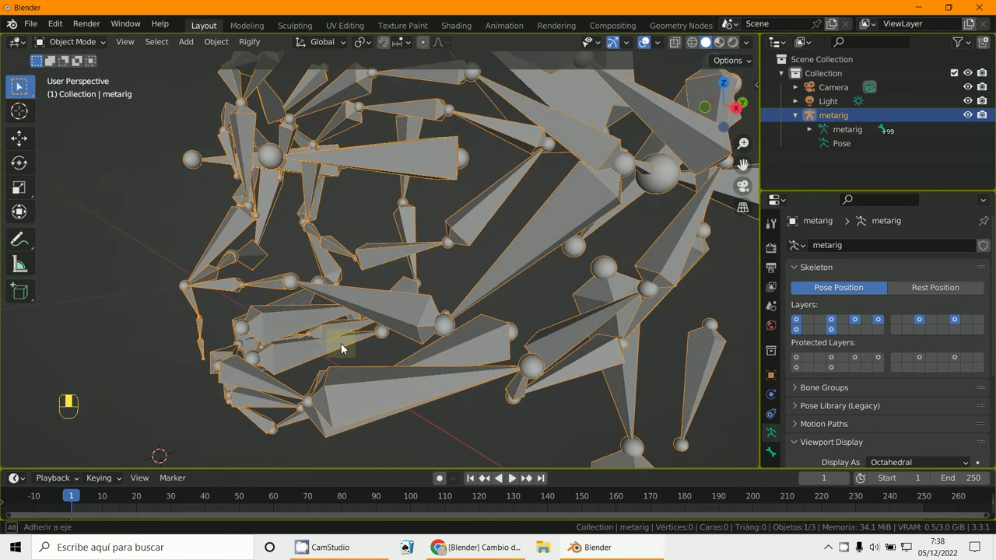
# View the rig from the right side and switch it into Pose Mode to pick spine.007
pyautogui.press('KP_3')
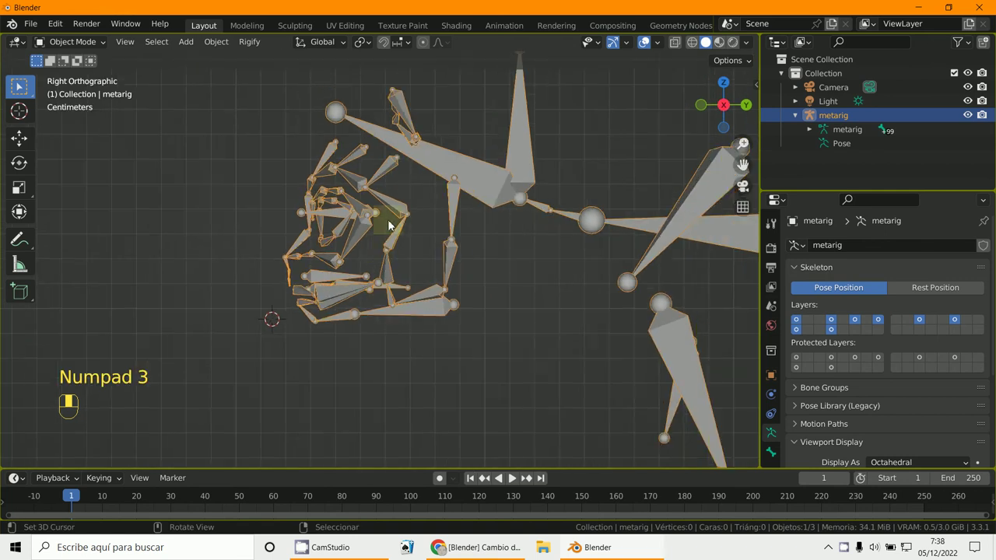
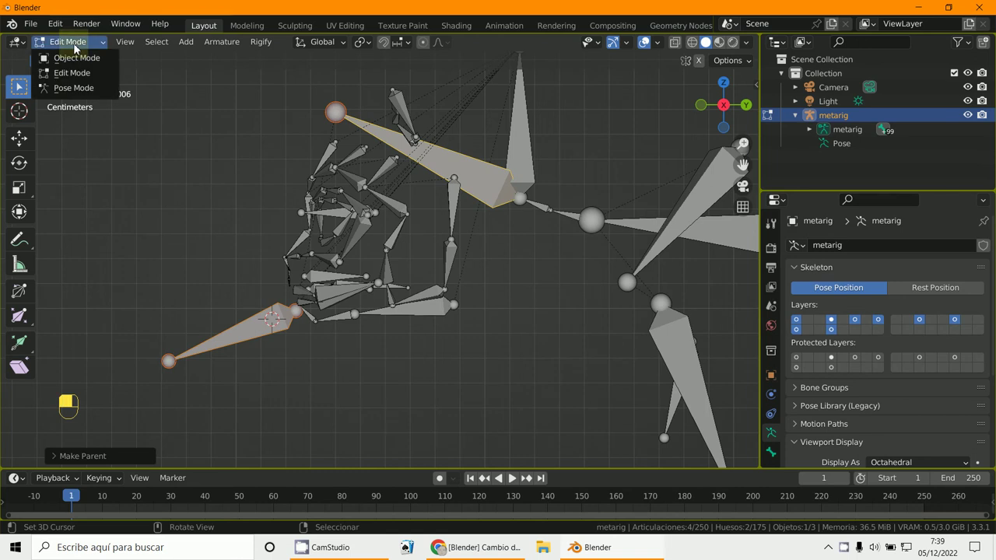
pyautogui.moveTo(433, 162); pyautogui.dragTo(444, 146)
# Add a cube in Object Mode, scale it down and give it a level-2 Subdivision modifier
pyautogui.press('r')
pyautogui.rightClick(259, 339)
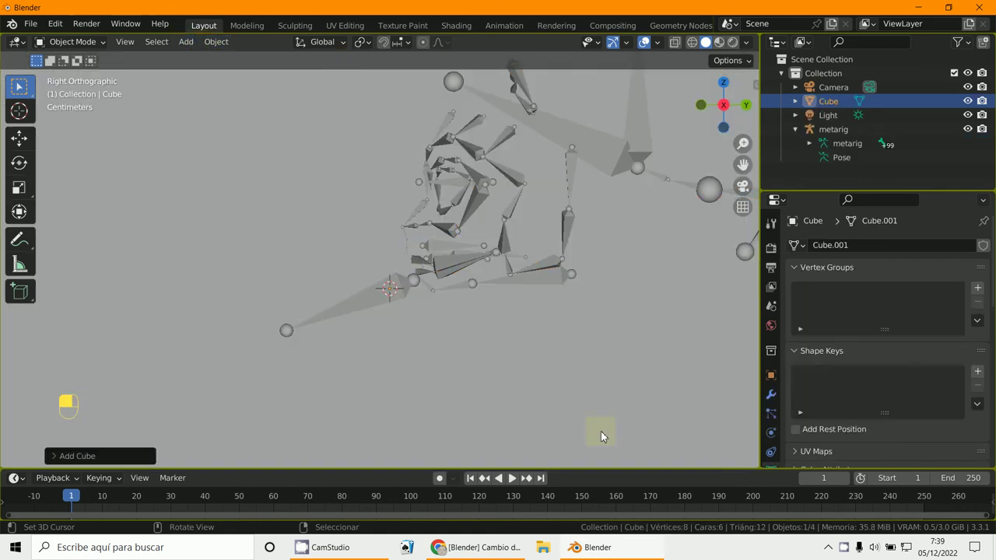
pyautogui.press('s')
pyautogui.moveTo(519, 376); pyautogui.dragTo(342, 312)
pyautogui.press('s')
pyautogui.press('s')
pyautogui.press('ctrl+2')
# Stretch, rotate and move the cube so it lies along the neck bone
pyautogui.press('s')
pyautogui.press('g')
pyautogui.press('e')
pyautogui.press('s')
pyautogui.press('r')
pyautogui.press('s')
pyautogui.press('s')
pyautogui.press('t')
pyautogui.press('r')
pyautogui.press('g')
pyautogui.click(352, 310)
pyautogui.moveTo(84, 46); pyautogui.dragTo(480, 225)
pyautogui.rightClick(305, 280)
pyautogui.middleClick(343, 311)
pyautogui.rightClick(342, 312)
pyautogui.middleClick(311, 263)
pyautogui.rightClick(311, 264)
pyautogui.middleClick(296, 324)
pyautogui.rightClick(296, 324)
pyautogui.middleClick(309, 326)
pyautogui.middleClick(328, 237)
pyautogui.press('ctrl+p')
pyautogui.middleClick(556, 143)
pyautogui.rightClick(556, 143)
pyautogui.press('r')
pyautogui.press('r')
pyautogui.moveTo(479, 225); pyautogui.dragTo(528, 220)
pyautogui.press('r')
pyautogui.moveTo(529, 220); pyautogui.dragTo(508, 224)
pyautogui.press('r')
pyautogui.moveTo(509, 224); pyautogui.dragTo(407, 379)
pyautogui.rightClick(407, 379)
# Leave Pose Mode and select the bone-parented Cube on its own
pyautogui.press('r')
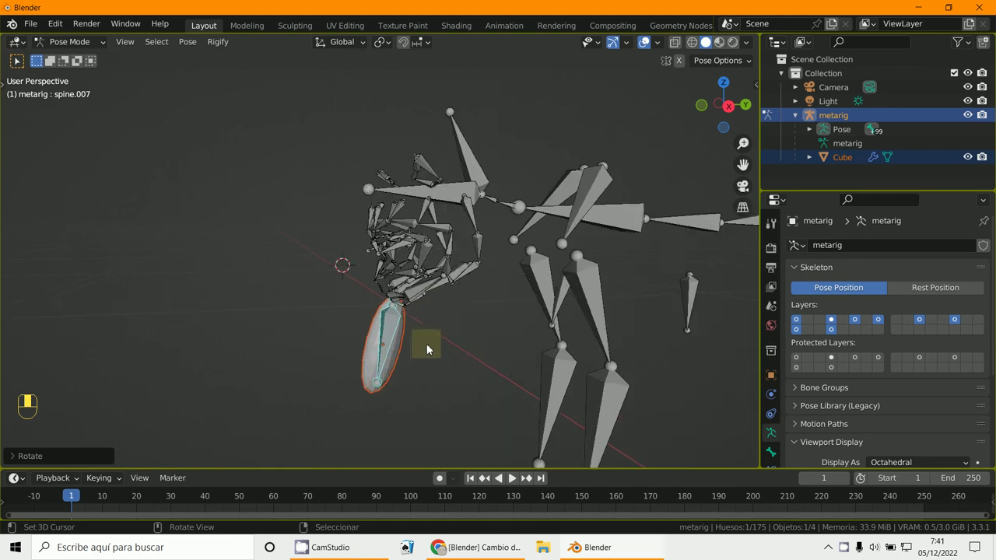
pyautogui.rightClick(402, 345)
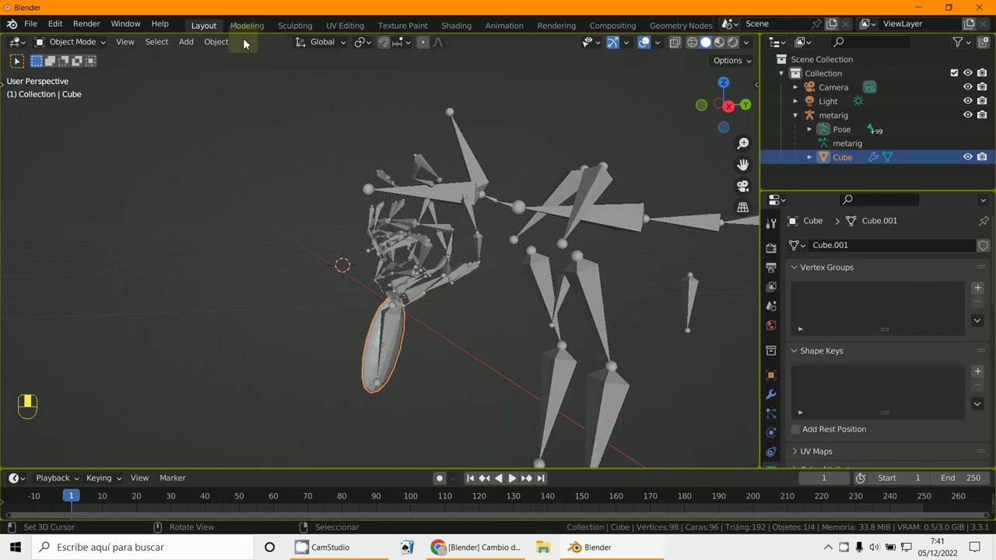